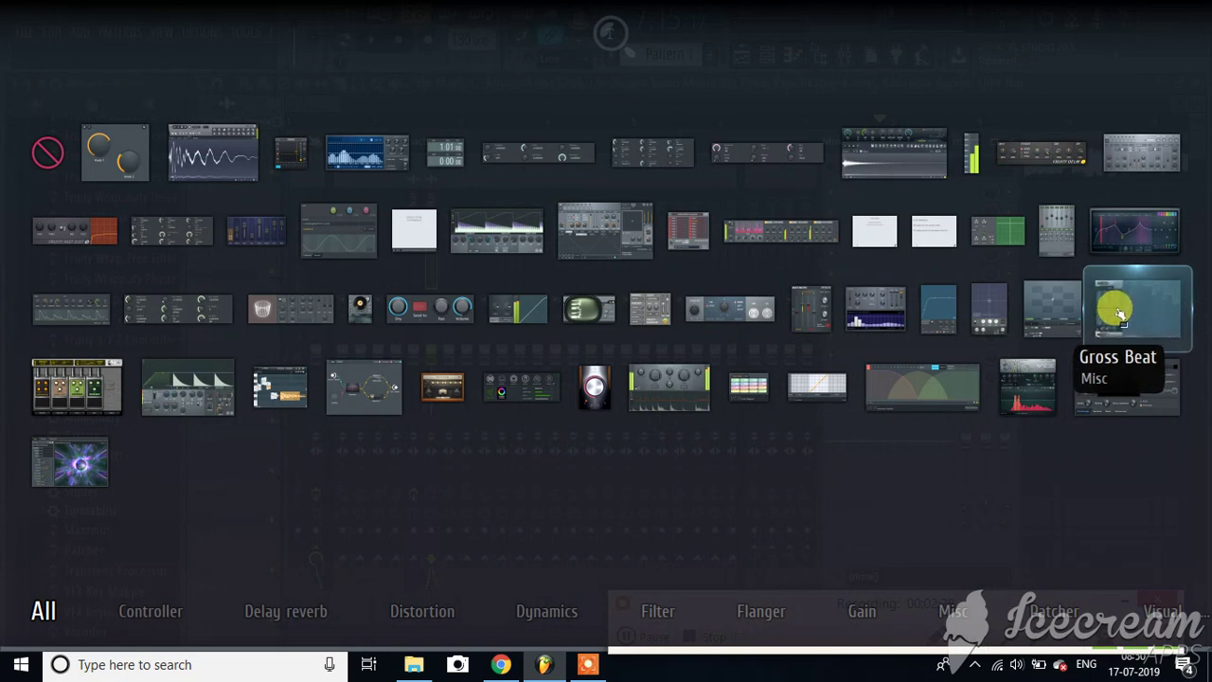
Step: Load Gross Beat from the Misc category into Slot 1 of the song's mixer insert
left_click_drag(711, 288, 713, 313)
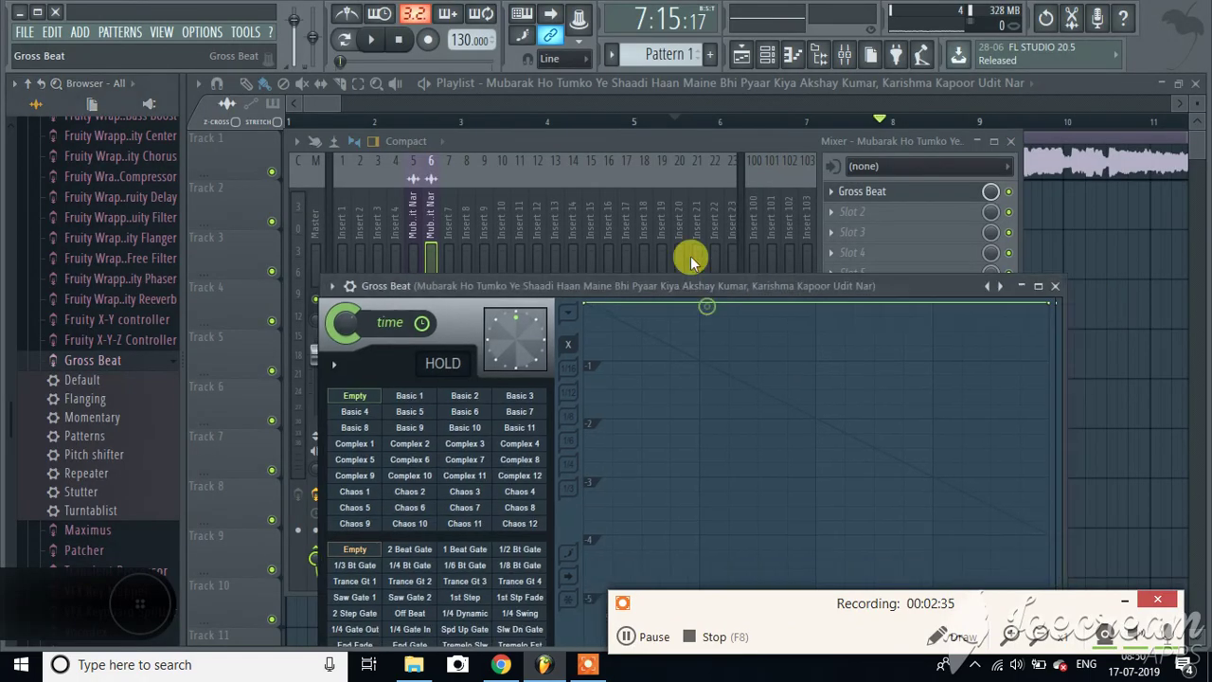